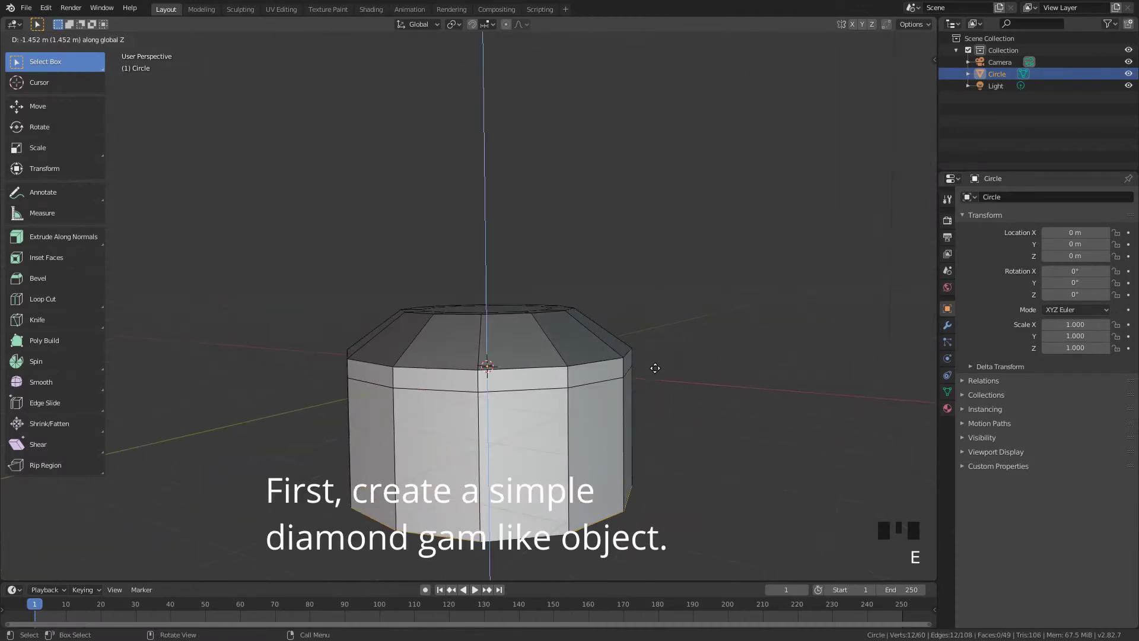
- Extrude and narrow a new ring of faces, then inset the gem's flat top facet
key("alt+m")
left_click_drag(549, 363, 500, 309)
key("3")
key("KP_Add")
key("s")
- Pull the gem's lower section down into a pointed bottom and select the whole mesh
key("Tab")
left_click_drag(575, 431, 585, 449)
key("g")
key("Tab")
key("a")
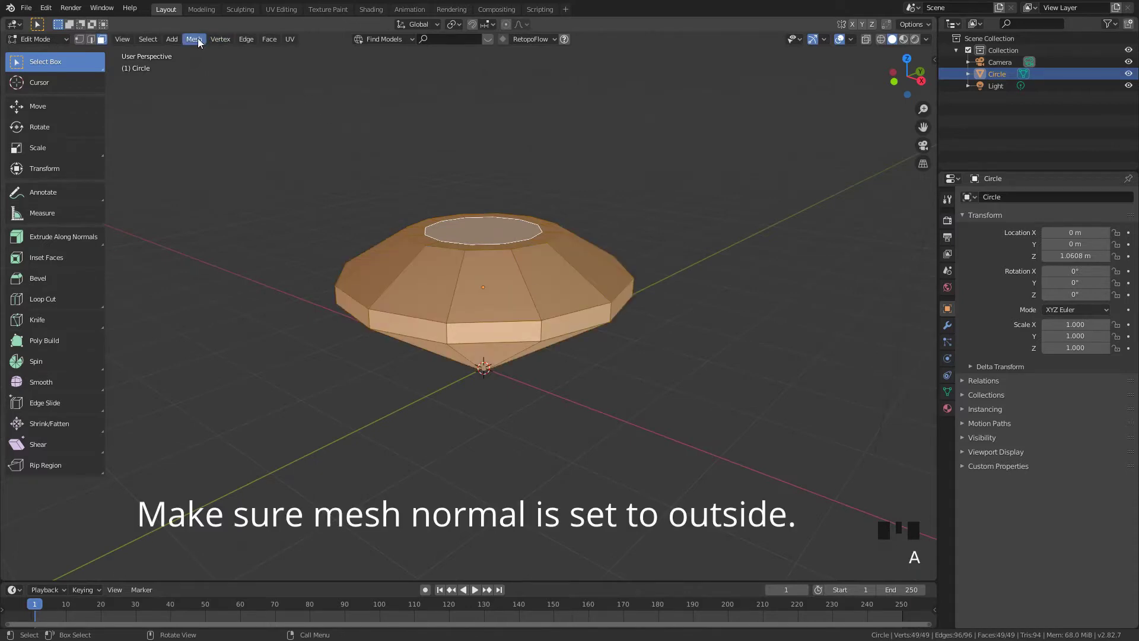
- Recalculate all the gem's normals to point outside and return to Object Mode
left_click_drag(201, 41, 328, 216)
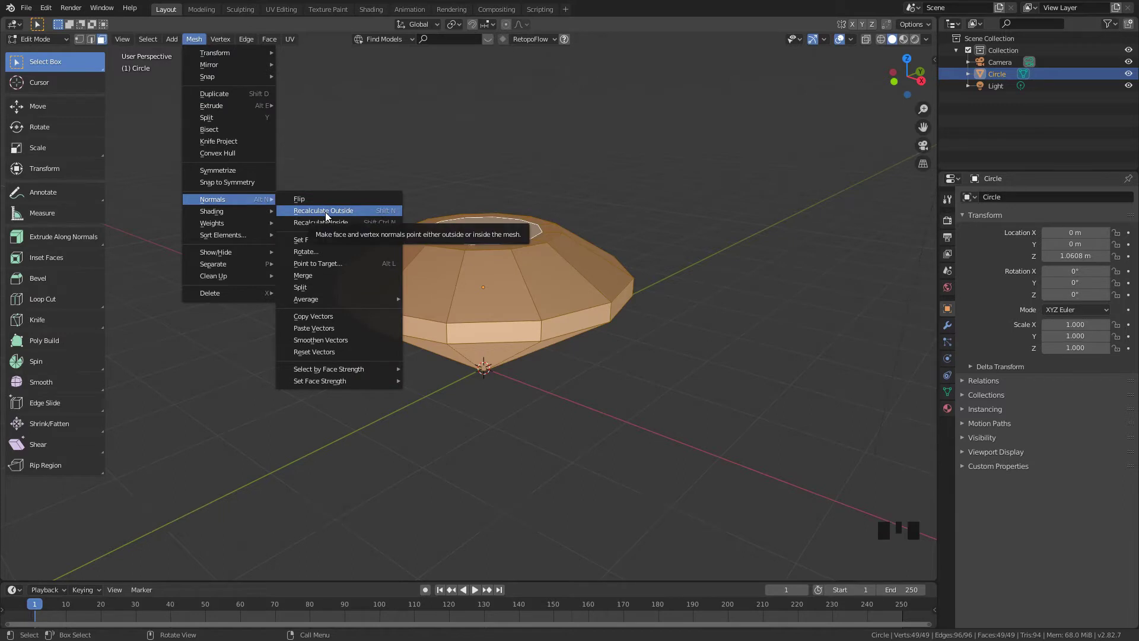
key("shift+a")
key("s")
left_click(511, 337)
left_click(952, 410)
- Add an enlarged ground plane under the gem and give the gem a new material
left_click(1026, 254)
left_click(1005, 206)
left_click(506, 314)
left_click(1024, 249)
left_click(1003, 202)
- Name the material 'diamond', preview it shaded, and set Transmission 1 and Roughness 0.010
left_click_drag(1003, 202, 1003, 206)
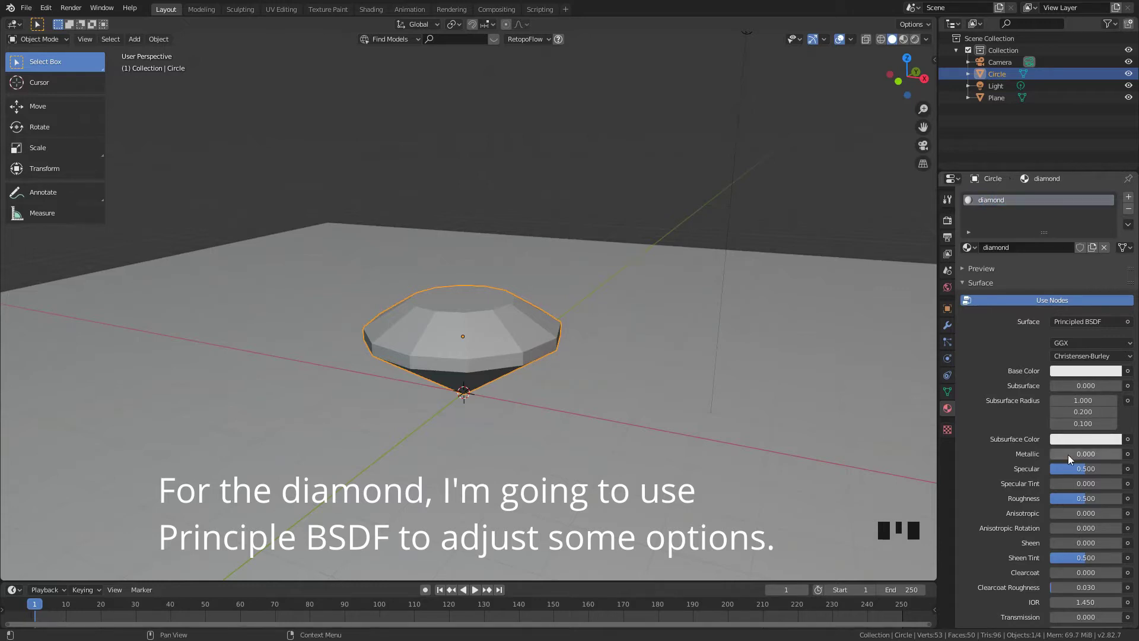
left_click(905, 43)
left_click(915, 41)
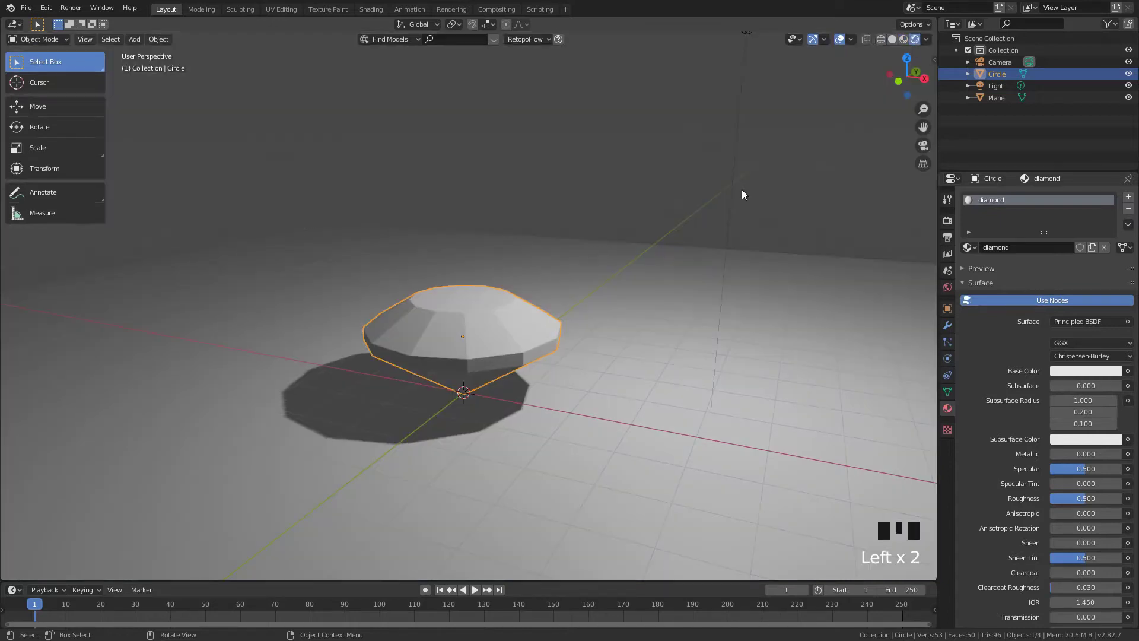
scroll("down", 3)
scroll("up", 3)
scroll("down", 3)
scroll("up", 3)
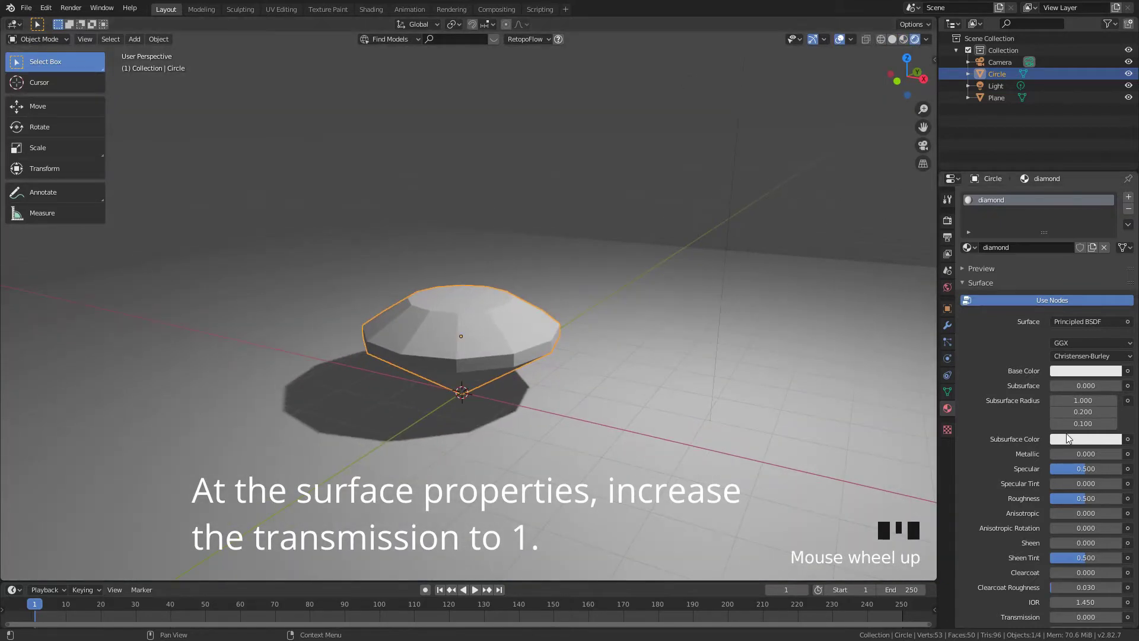
scroll("down", 3)
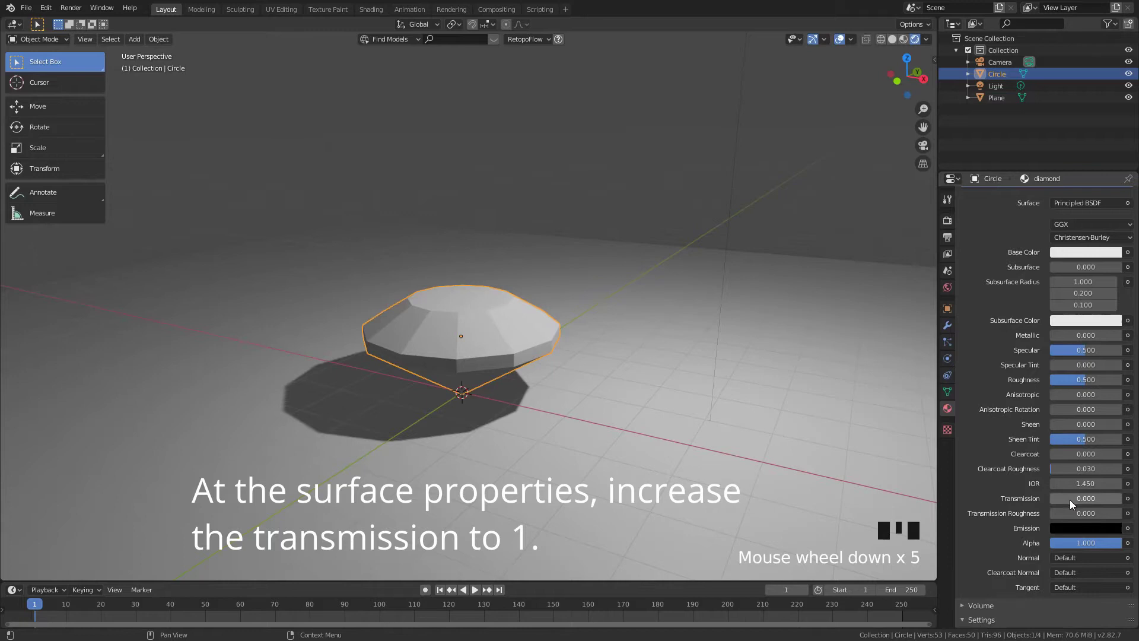
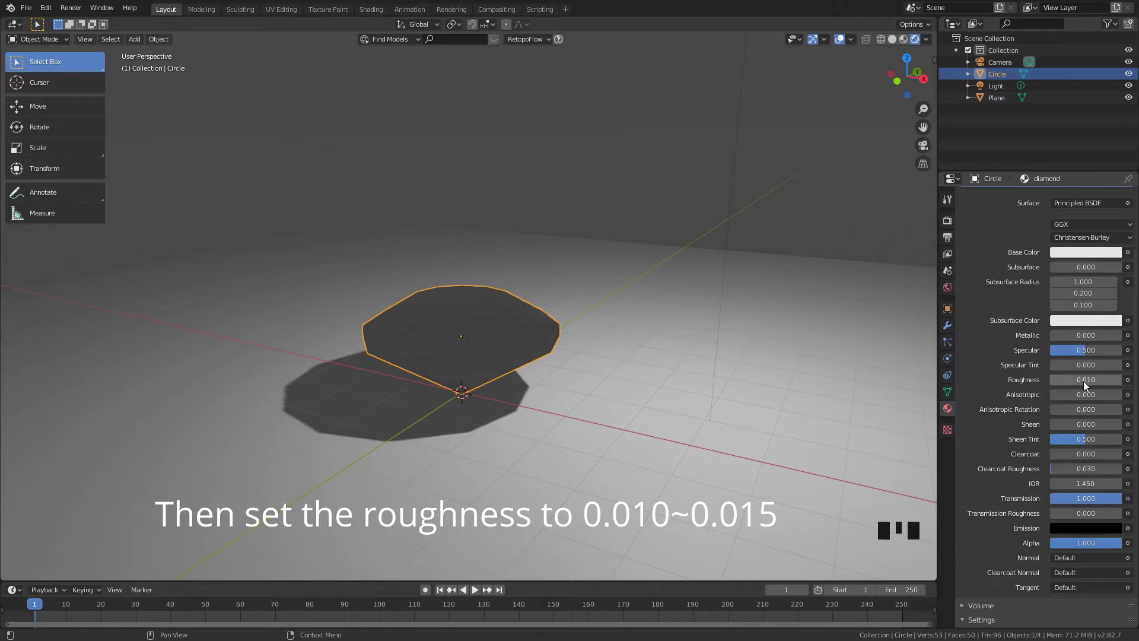
scroll("down", 3)
- Enable Eevee ambient occlusion, bloom, and screen space reflections with refraction
left_click(954, 224)
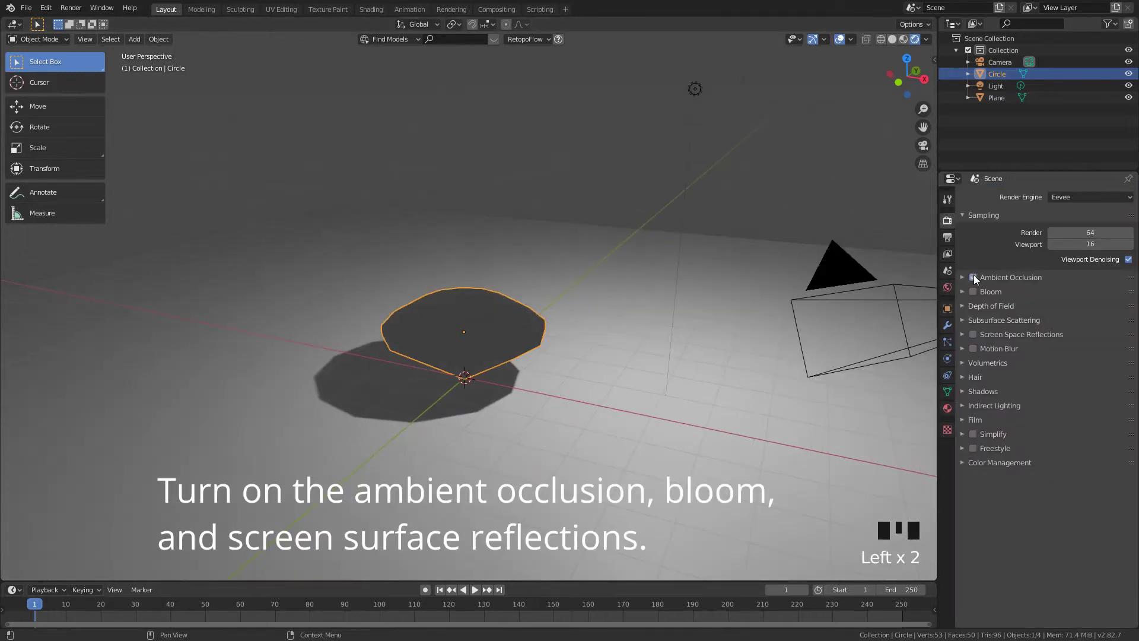
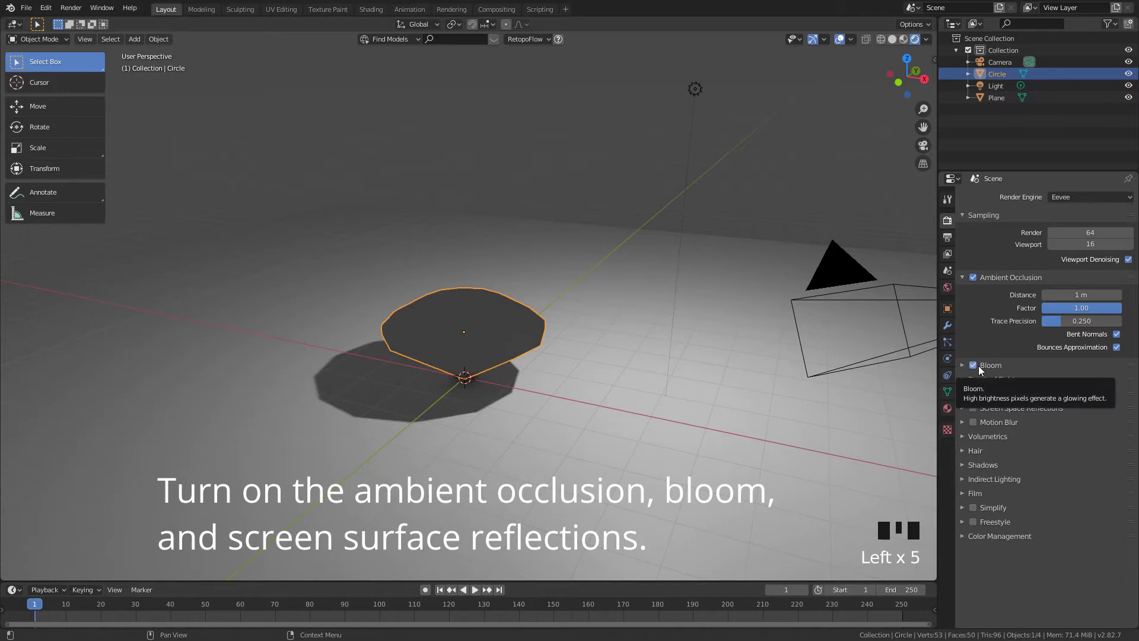
left_click(977, 412)
left_click(966, 407)
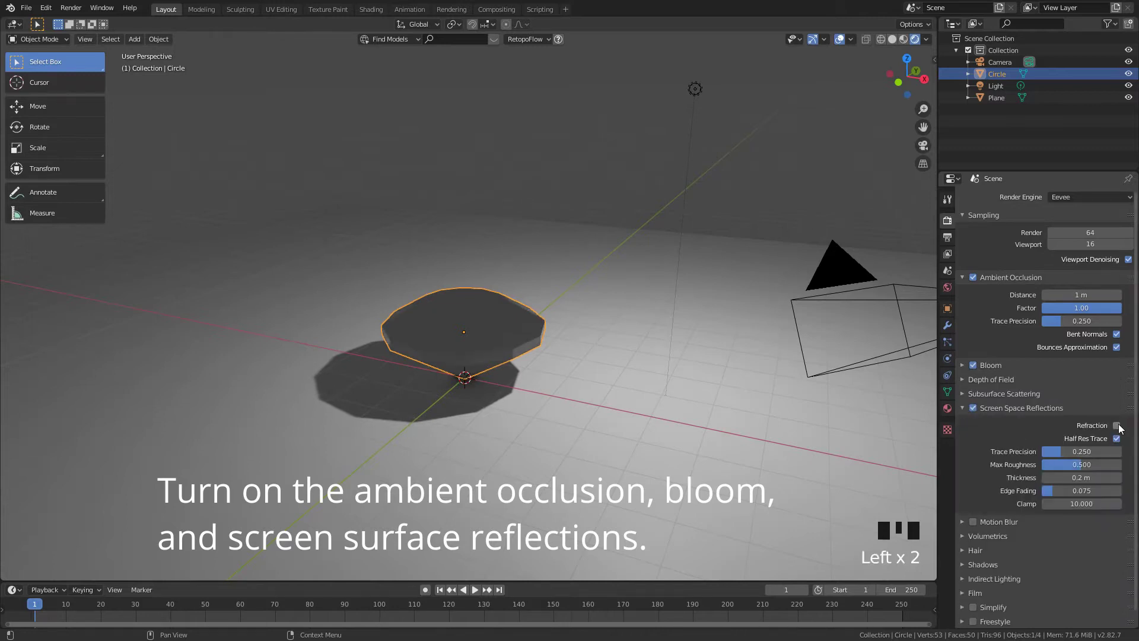
left_click(1119, 427)
- Enable screen space refraction on the diamond material and inspect the glass gem up close
left_click(949, 415)
scroll("down", 3)
left_click_drag(1024, 455, 643, 389)
left_click_drag(643, 390, 615, 374)
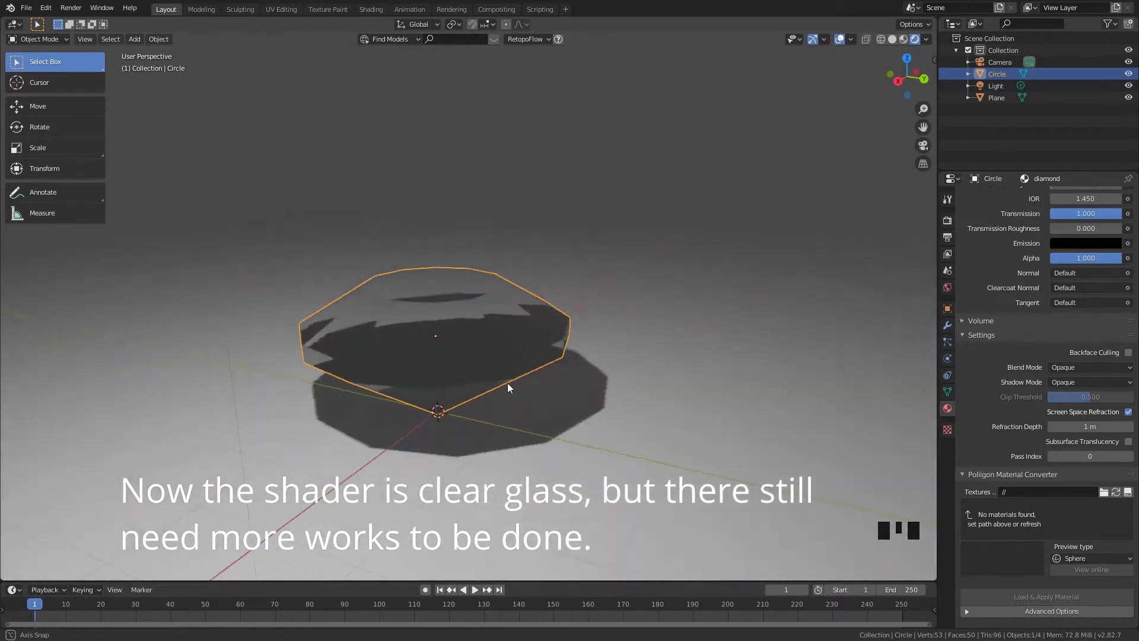
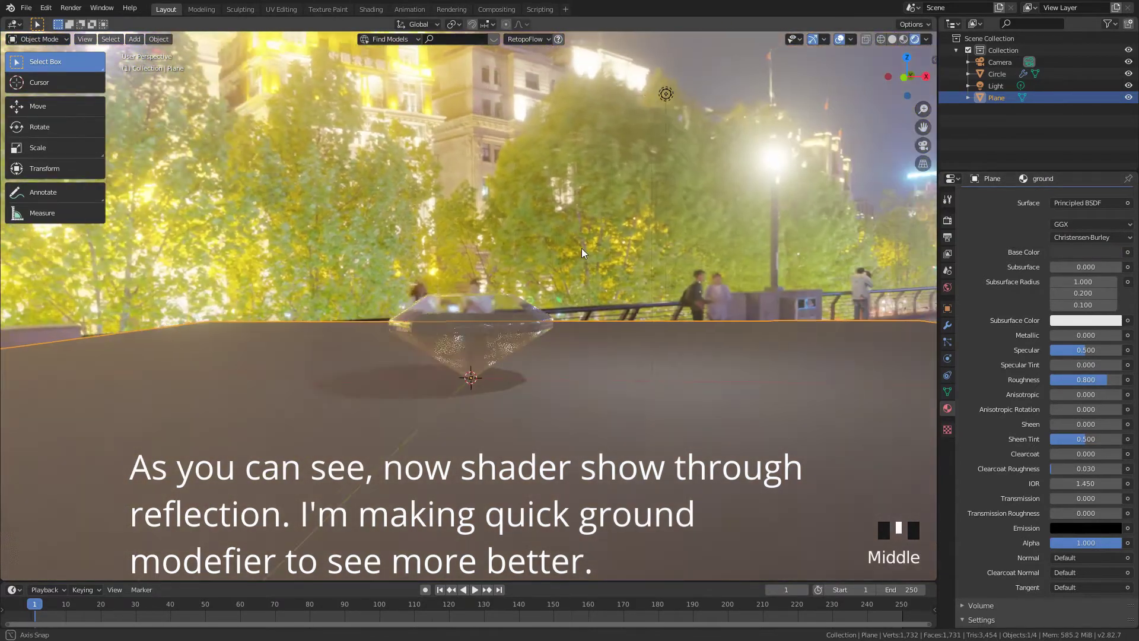
- Add a Subdivision Surface modifier to the ground plane with raised subdivision levels
key("Tab")
scroll("down", 3)
middle_click(528, 341)
key("ctrl+r")
scroll("up", 3)
scroll("down", 3)
left_click(295, 390)
left_click(343, 382)
left_click(461, 379)
- Add a Displace modifier driven by a new Clouds texture and adjust its strength
left_click(496, 368)
left_click(527, 366)
left_click(567, 354)
key("ctrl+r")
key("Tab")
left_click_drag(1005, 268, 1019, 302)
- Shade the rippled ground smooth and inspect the wavy terrain from several angles
left_click_drag(1025, 402, 608, 345)
right_click(608, 345)
key("ctrl+3")
left_click(905, 386)
scroll("up", 3)
left_click_drag(613, 363, 755, 413)
left_click(1114, 451)
left_click_drag(595, 363, 647, 346)
scroll("down", 3)
key("shift+a")
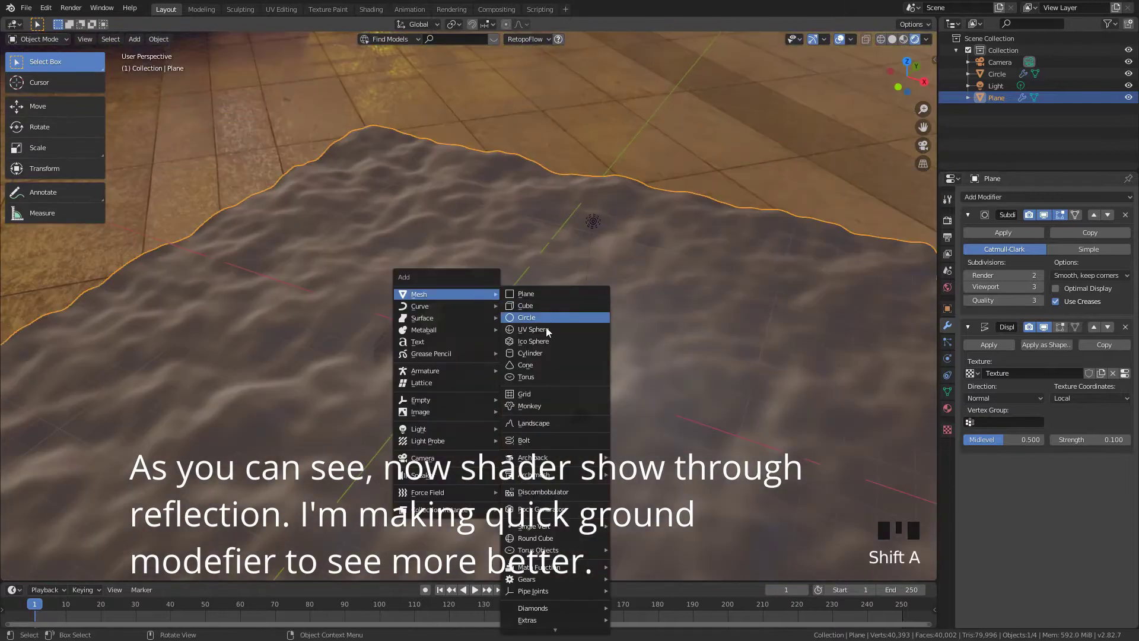
- Stretch the new cylinder tall along Z and view it through the gem to check refraction
key("g")
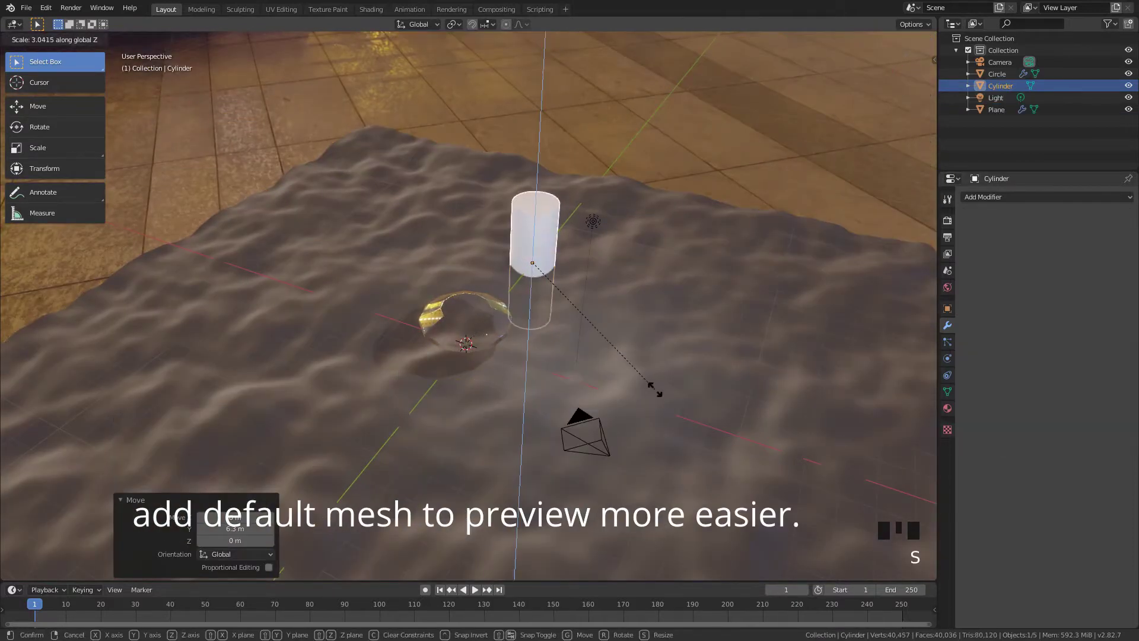
left_click_drag(638, 366, 674, 327)
scroll("up", 3)
left_click_drag(684, 336, 672, 340)
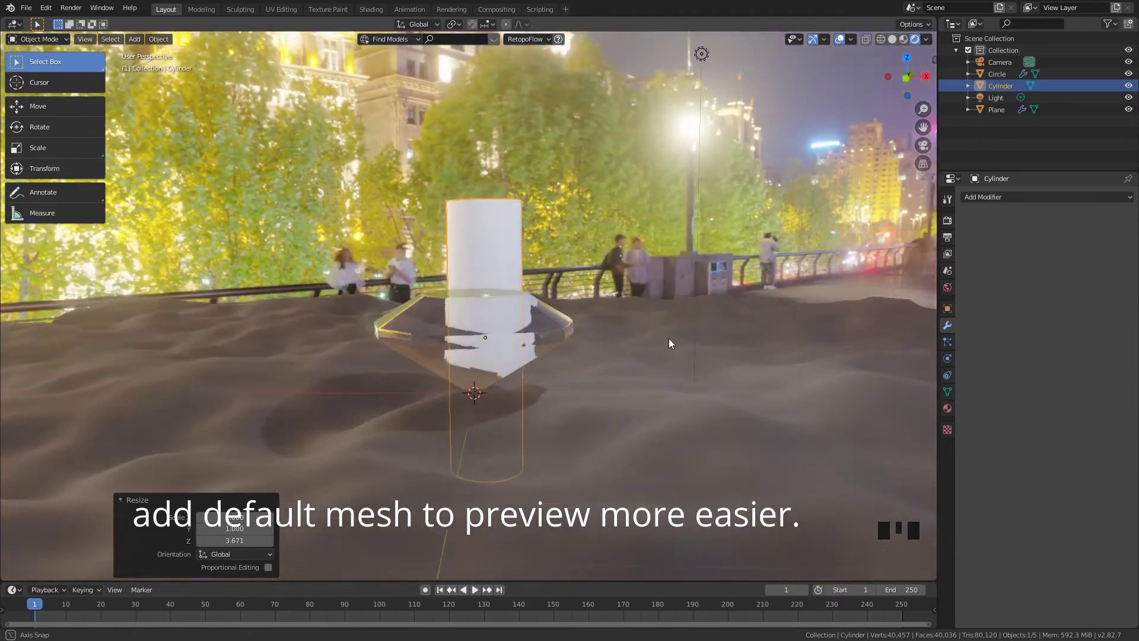
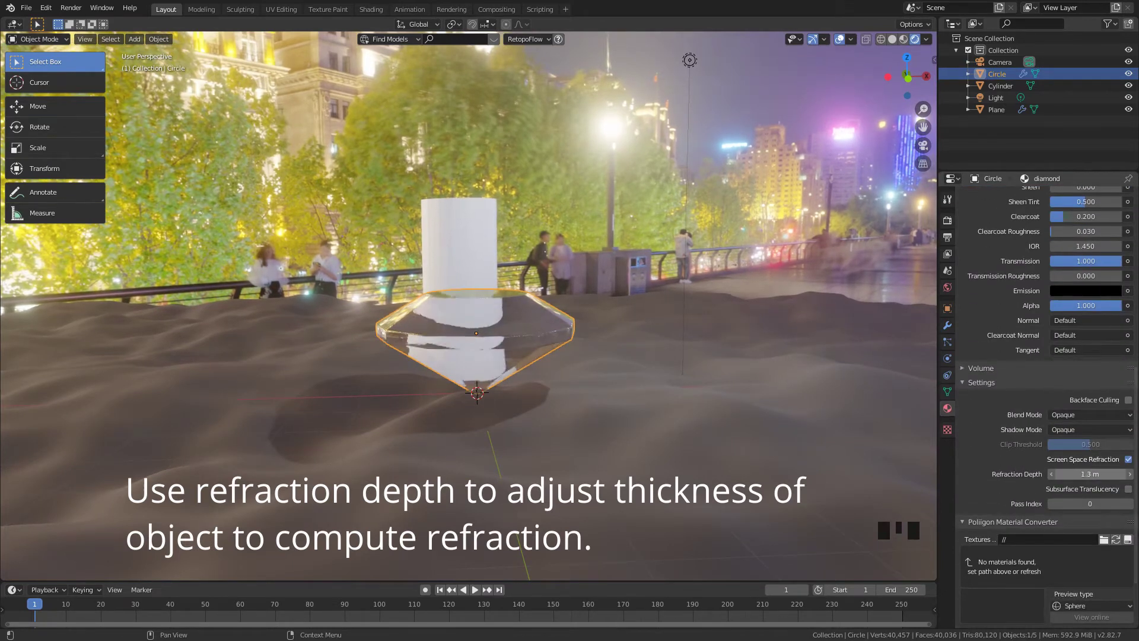
- Orbit down toward the refracting gem with the cylinder behind it
left_click_drag(673, 385, 524, 419)
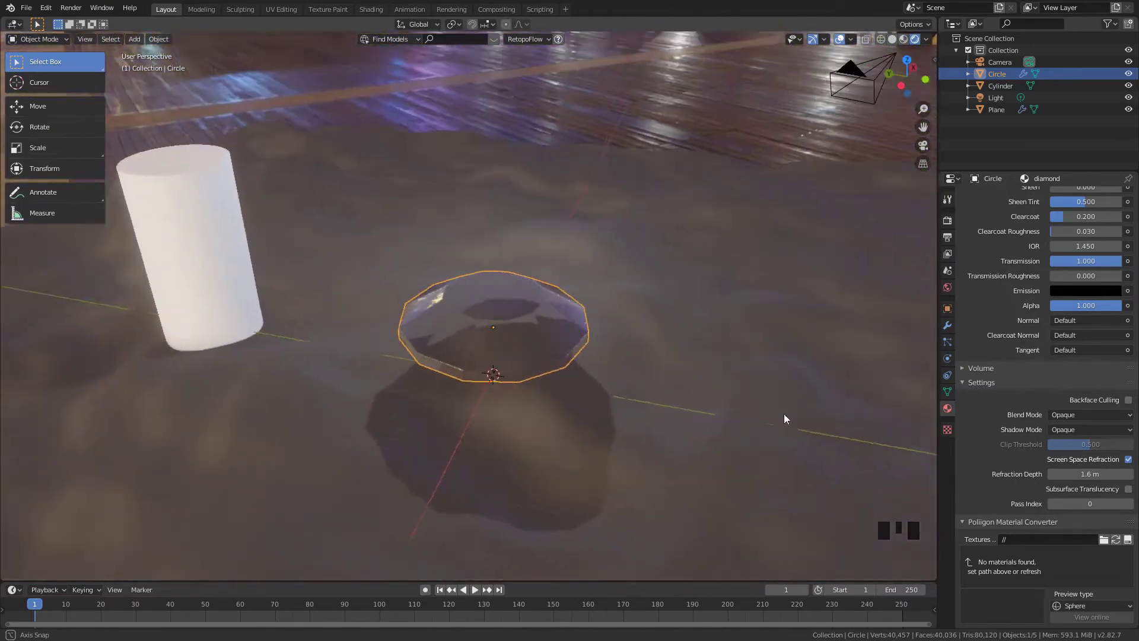
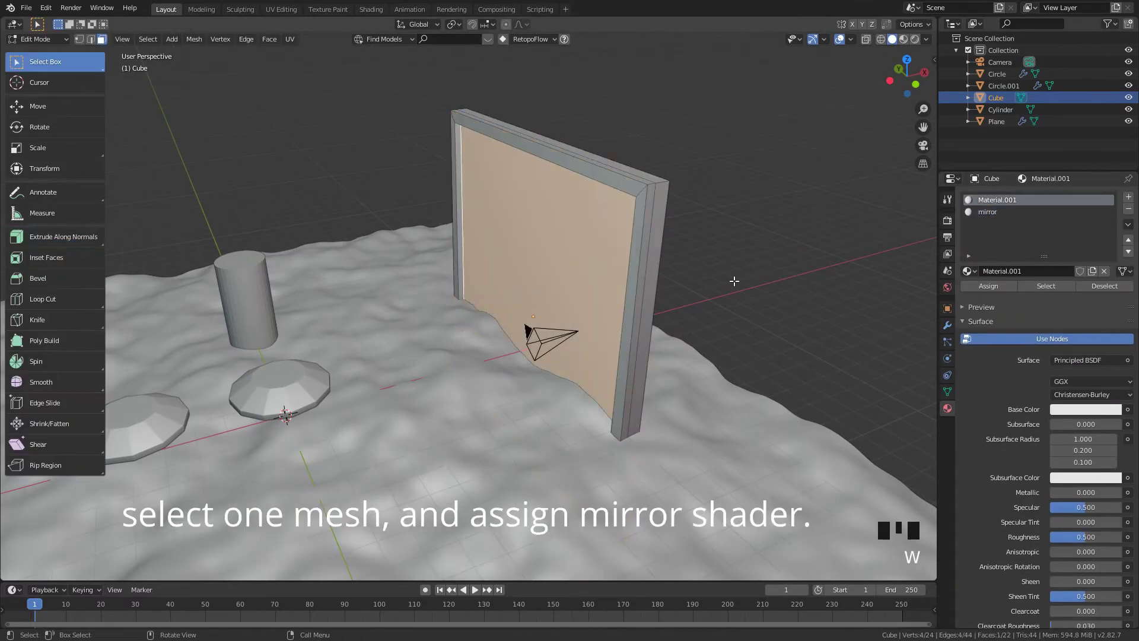
- Drag the mirror shader's base colour value down to about 0.16, near black
left_click_drag(999, 221, 495, 300)
key("Tab")
middle_click(554, 314)
left_click(908, 39)
left_click_drag(729, 171, 763, 161)
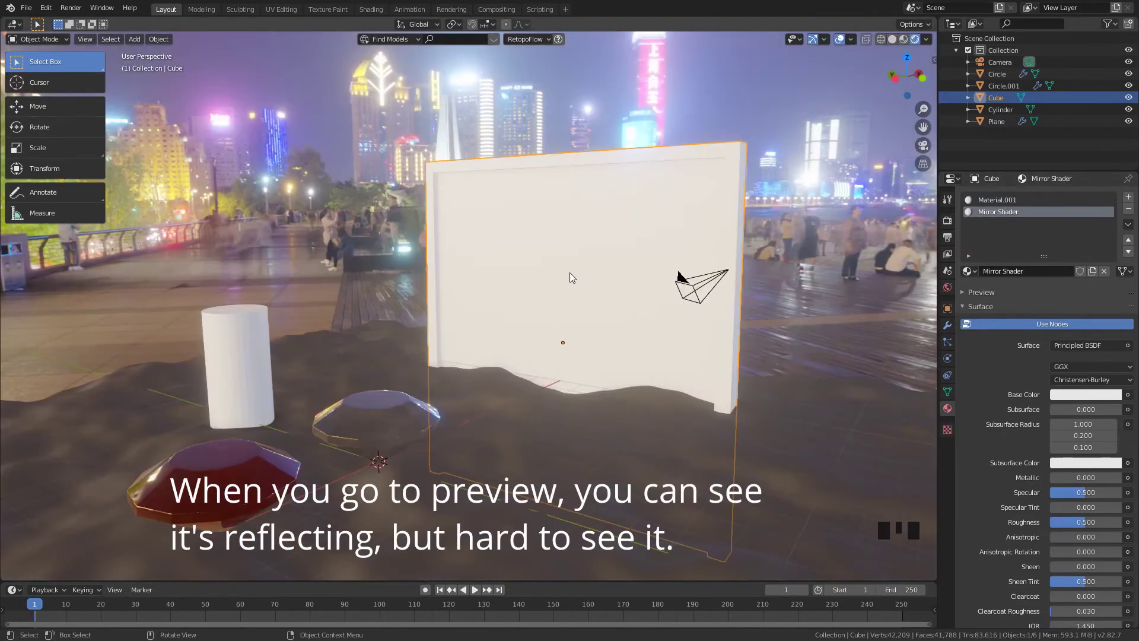
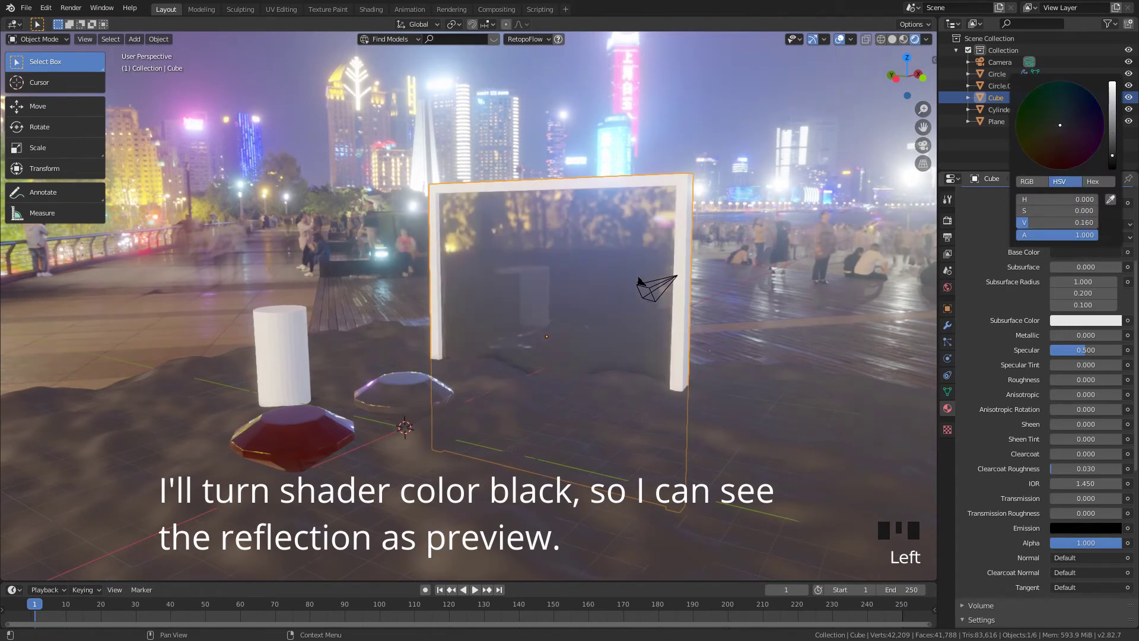
- Enable screen space refraction for the Mirror Shader so the panel reflects
left_click(1093, 538)
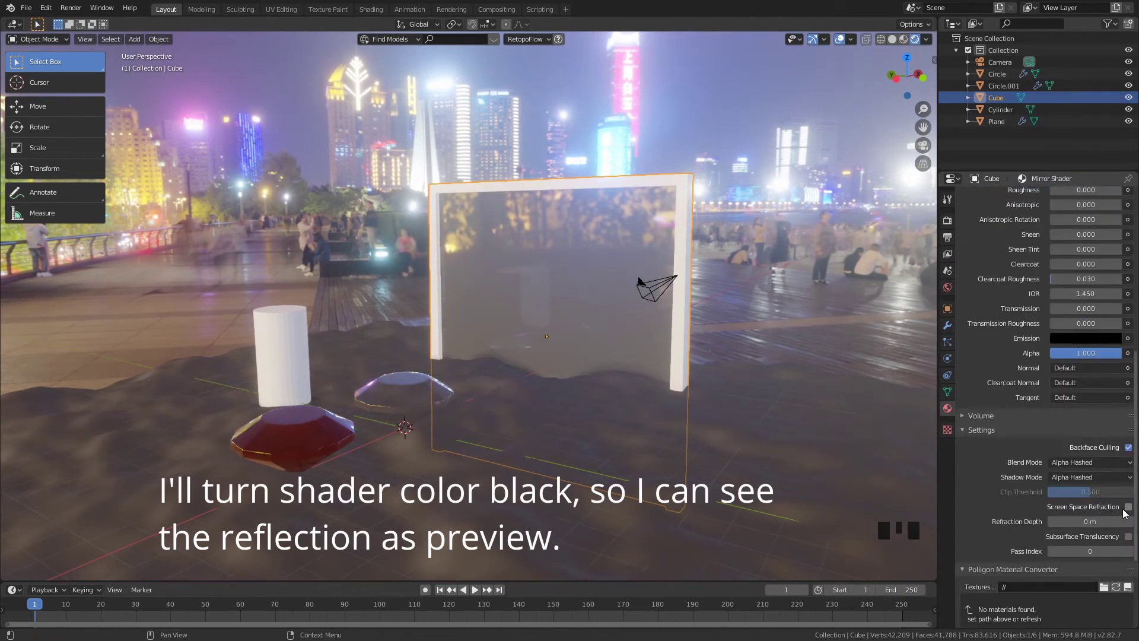
left_click(1130, 508)
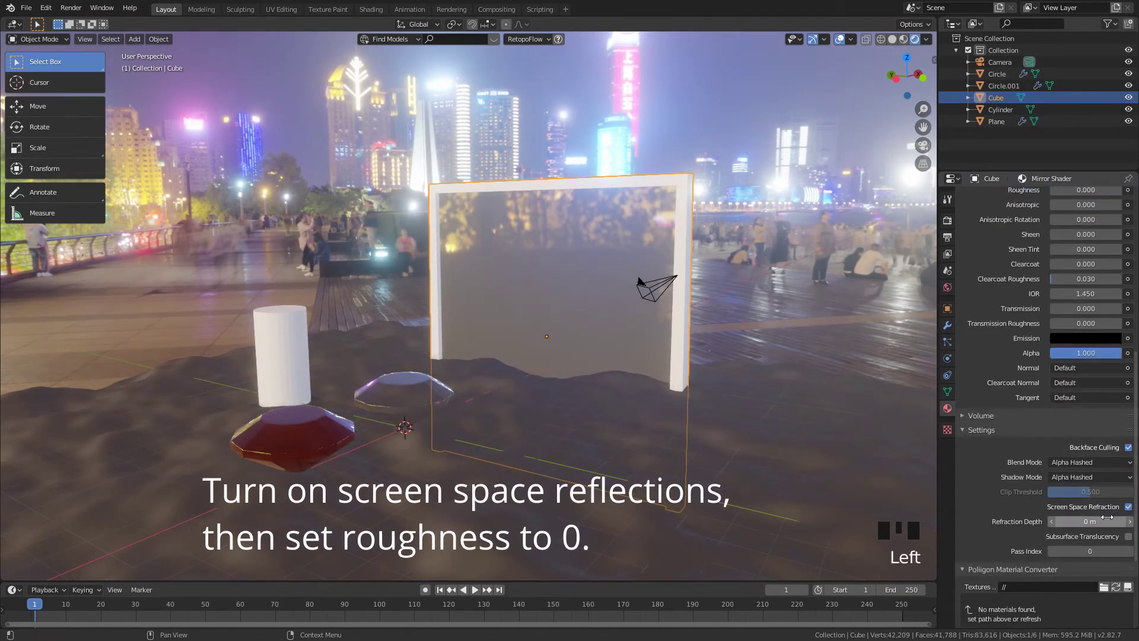
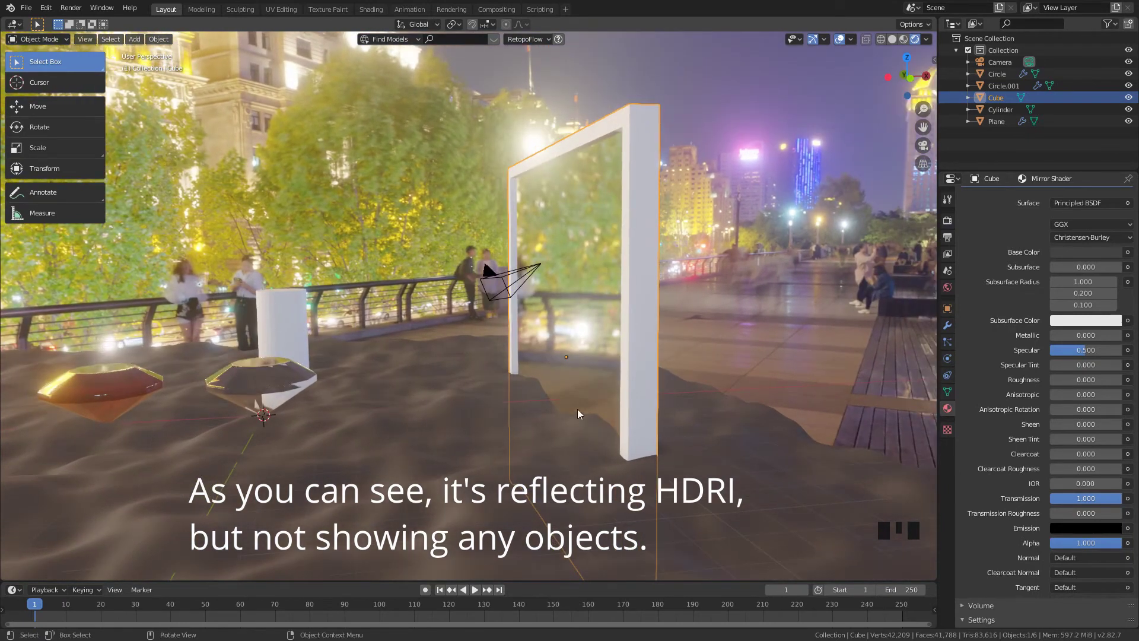
- Add a Reflection Plane light probe and rotate it -90° on Y to stand upright
key("shift+a")
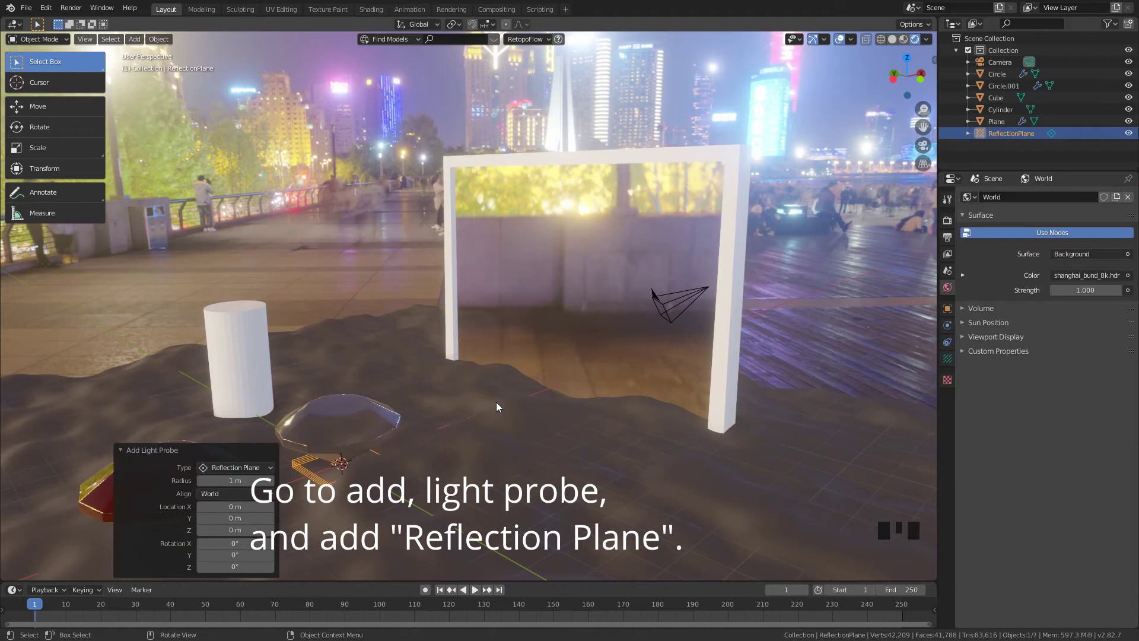
key("r")
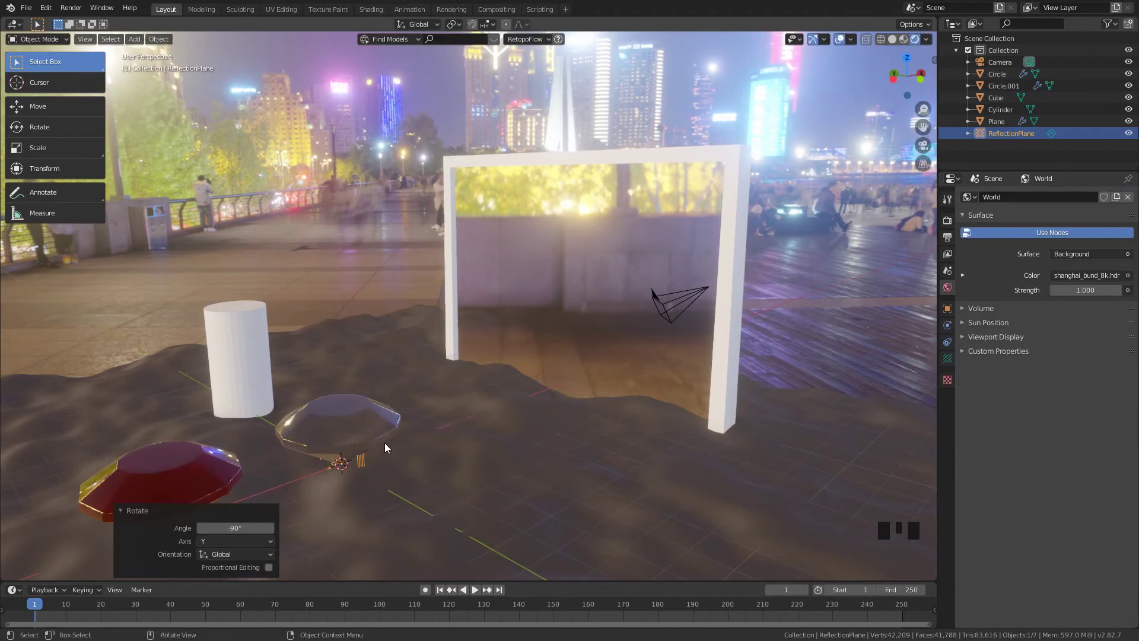
- Raise the probe 3.15 m along Z into the mirror frame
key("g")
key("g")
scroll("up", 3)
scroll("down", 3)
left_click_drag(581, 358, 944, 358)
left_click(944, 358)
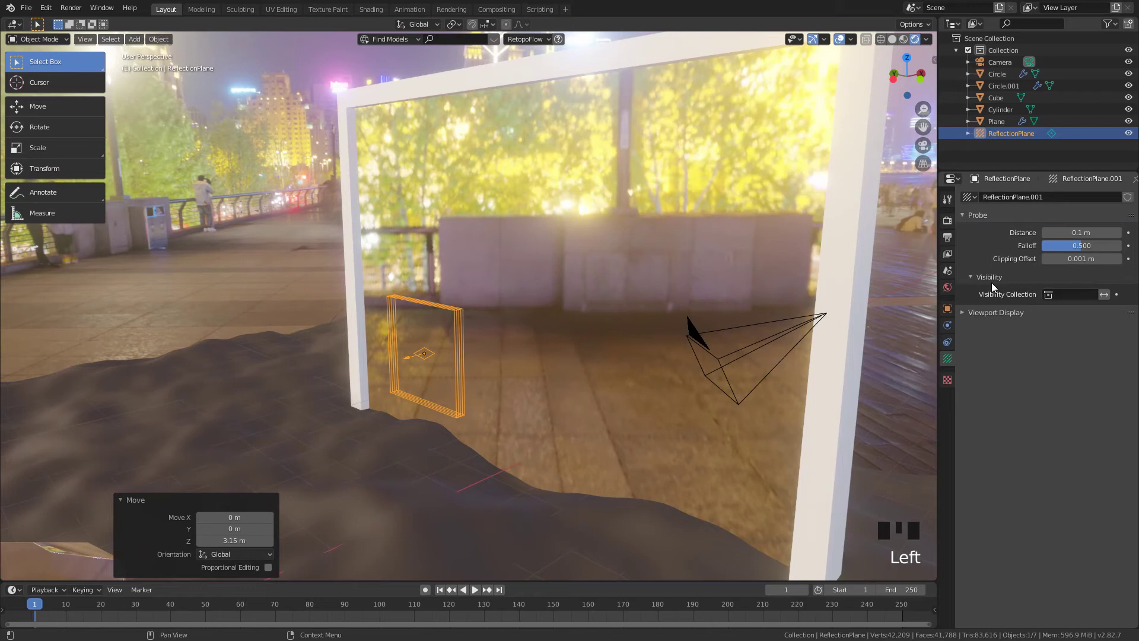
- Set the probe's viewport Arrow Size to 3 m and move it along X into the mirror frame
left_click(1013, 317)
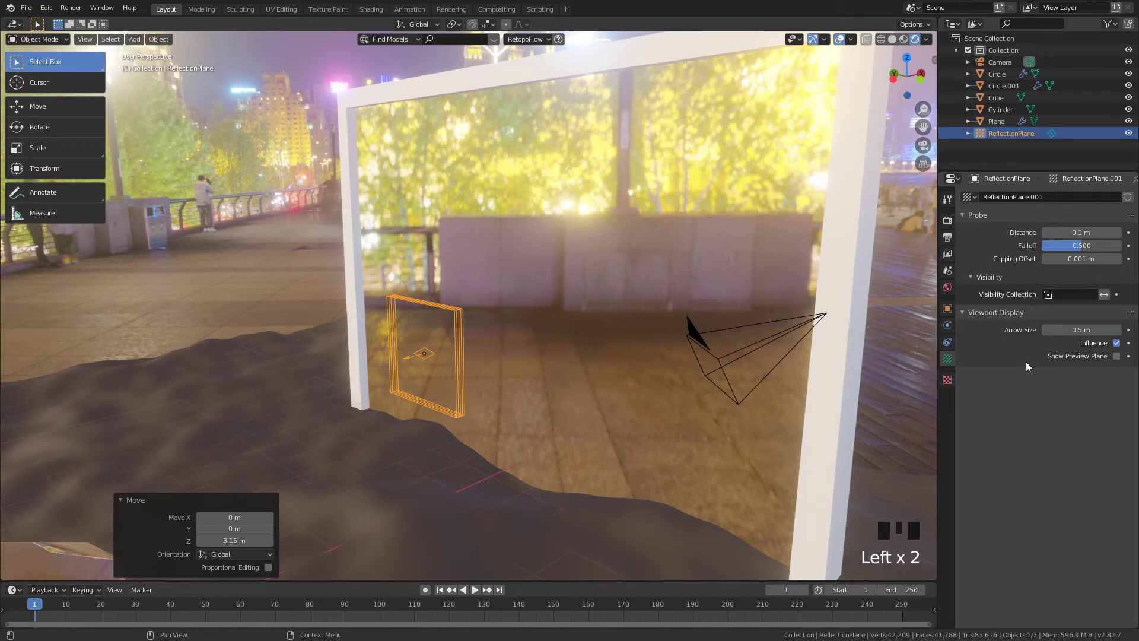
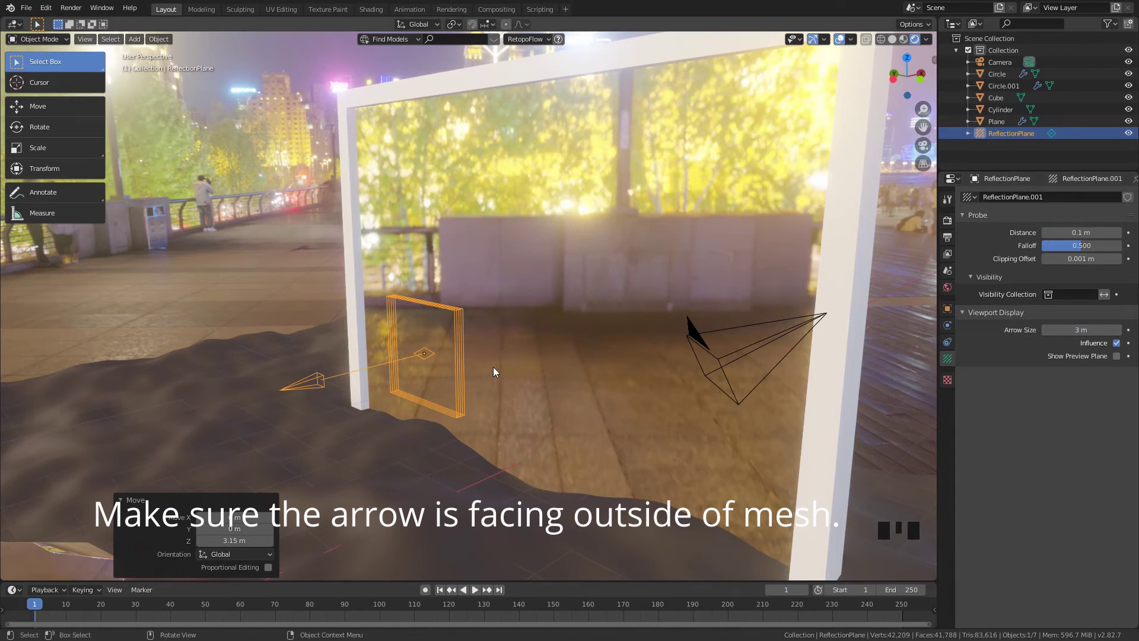
key("g")
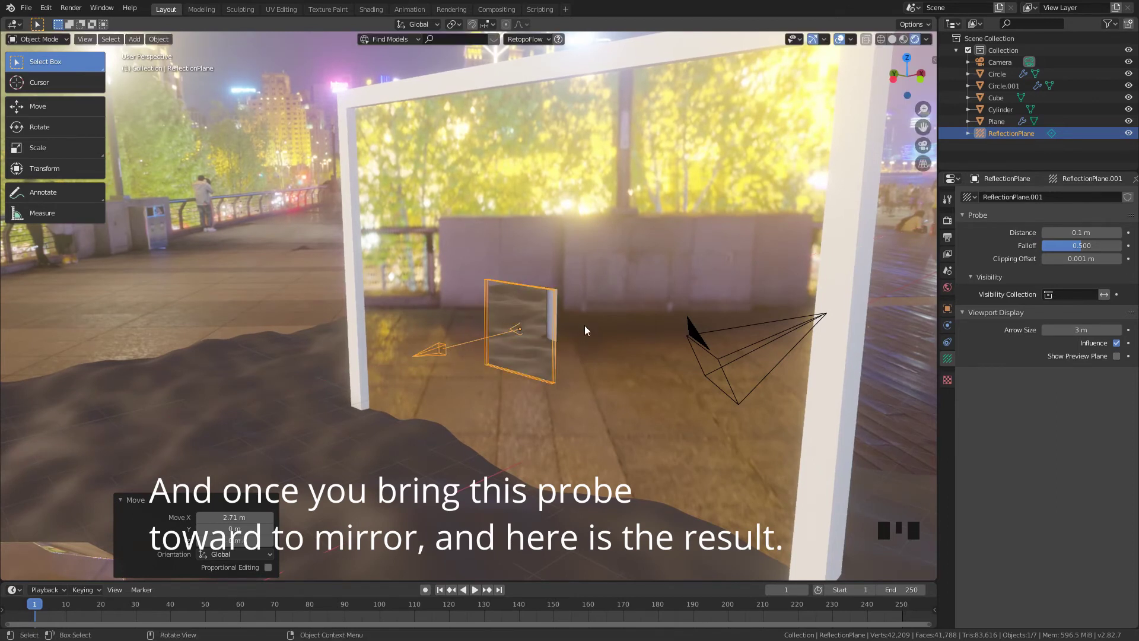
left_click_drag(557, 384, 668, 371)
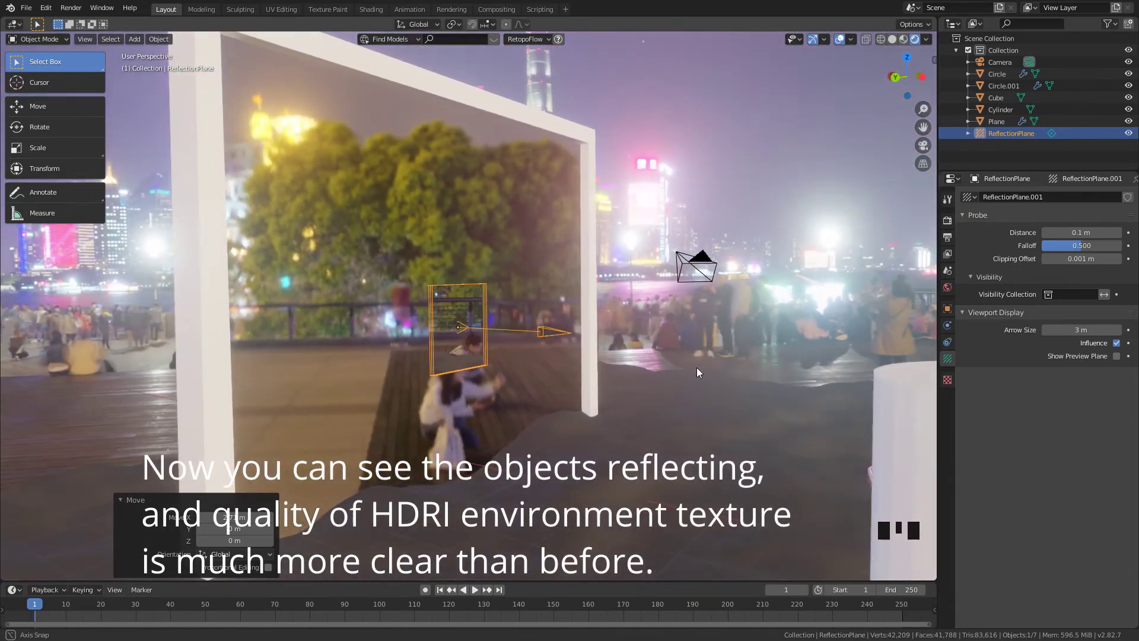
- Scale the probe along Z to about 2.195 so it stretches within the mirror panel
key("s")
key("s")
left_click_drag(611, 249, 634, 253)
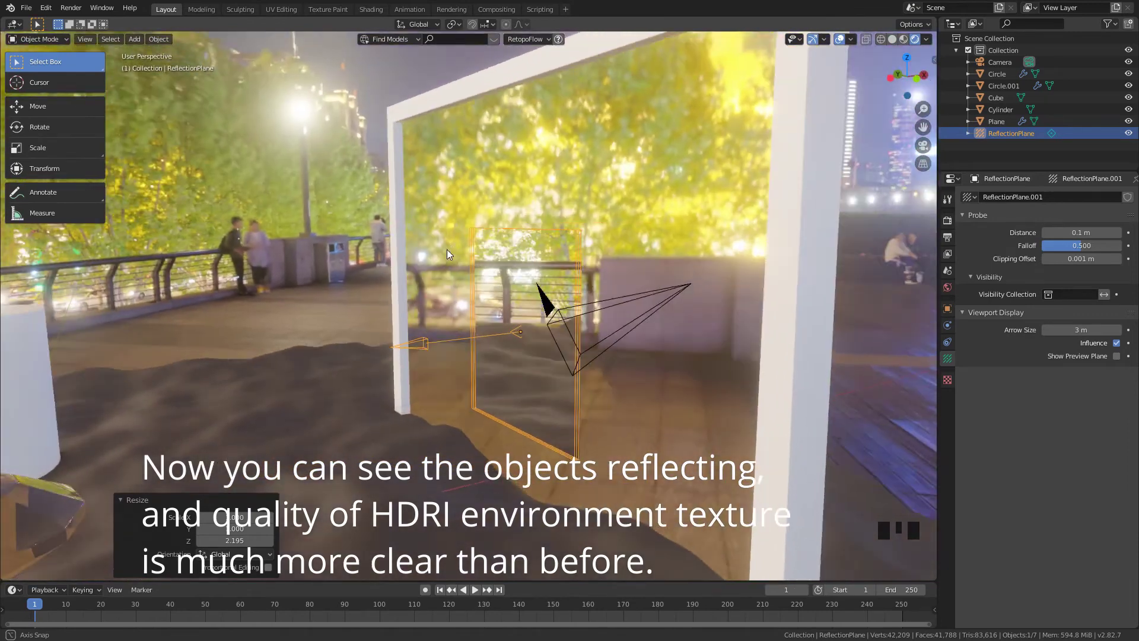
scroll("down", 3)
scroll("up", 3)
- Stretch the probe vertically to fill the mirror and set its Distance to 0.3 m
key("s")
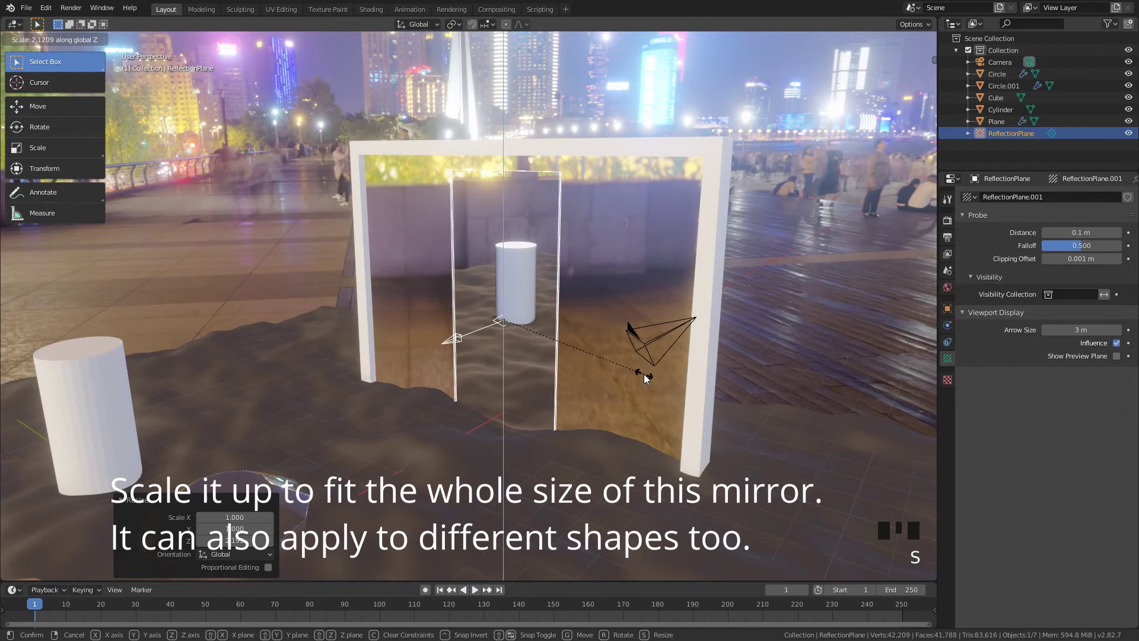
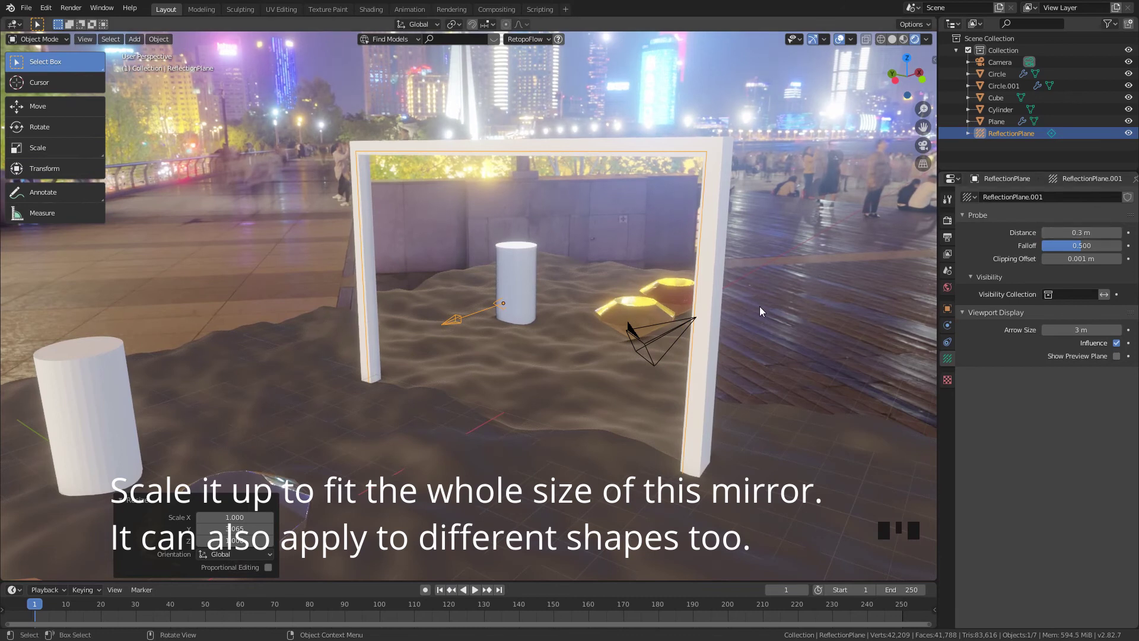
scroll("down", 3)
left_click_drag(728, 310, 718, 294)
scroll("down", 3)
left_click_drag(718, 292, 448, 354)
left_click_drag(448, 353, 448, 353)
left_click(368, 410)
- Duplicate the red and clear gems along Y so four gems sit before the mirror
key("shift+d")
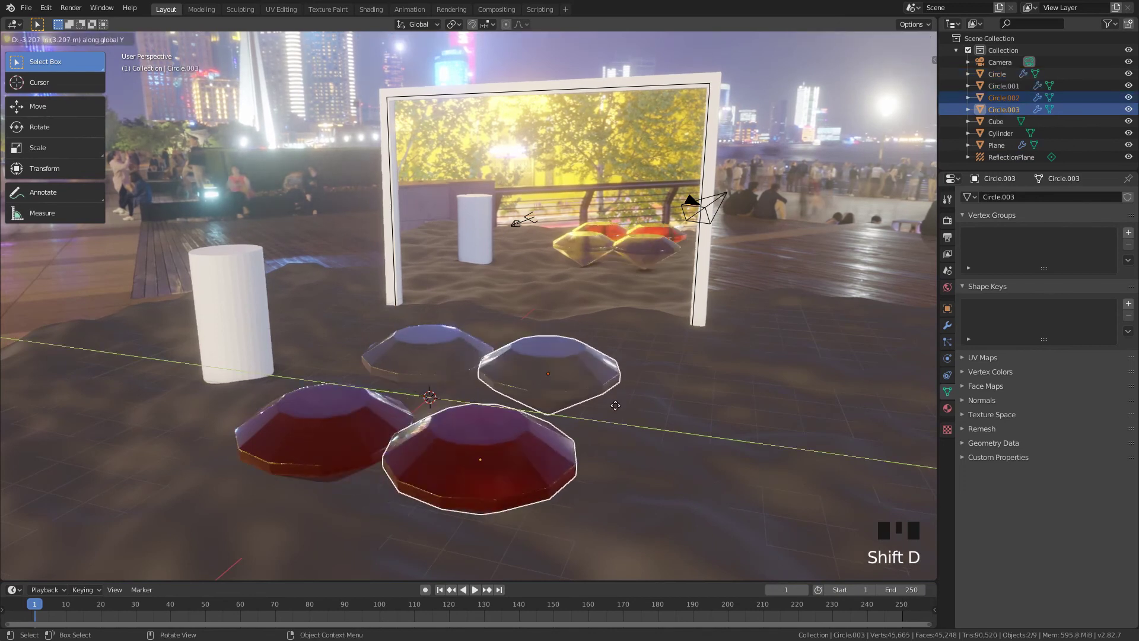
double_click(458, 356)
key("g")
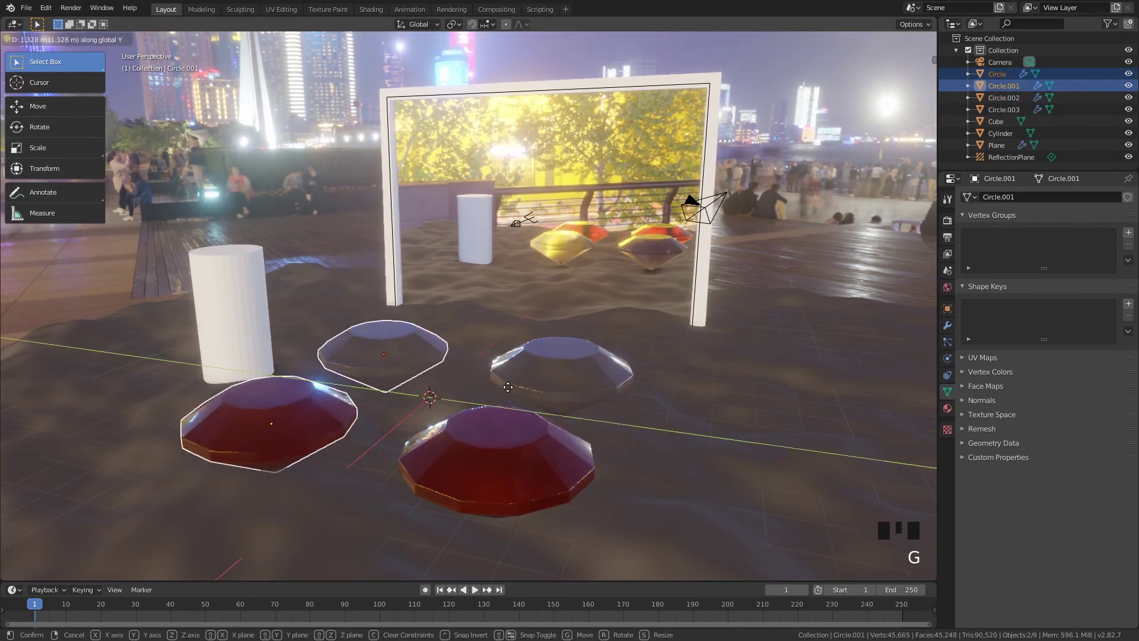
left_click_drag(542, 364, 458, 356)
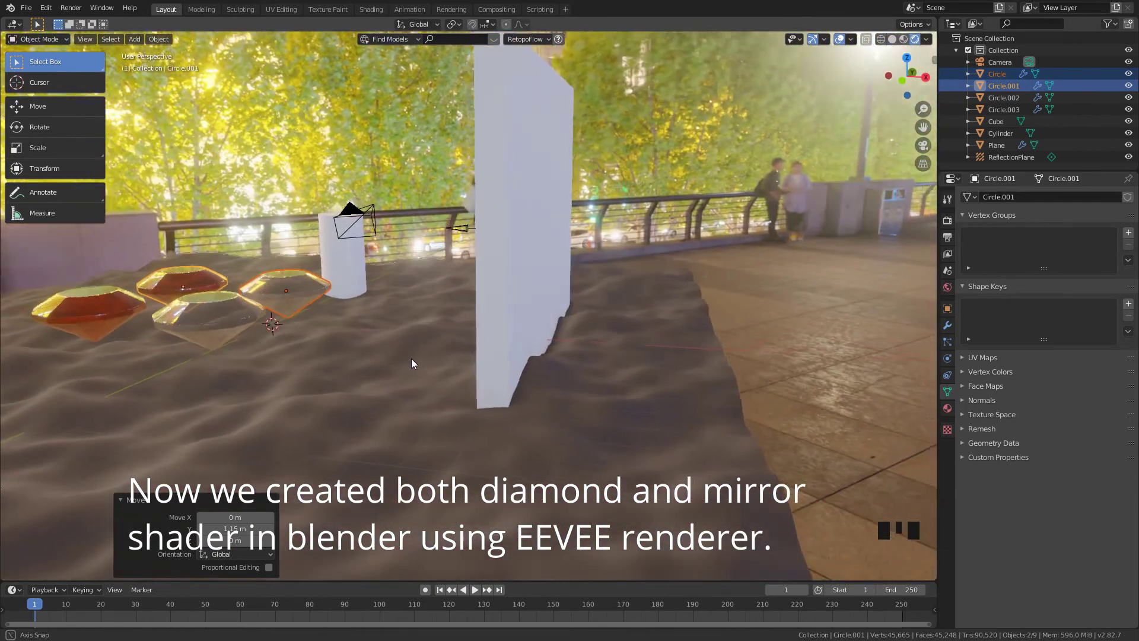
- Orbit around the scene and back to the front to check all four gems reflect in the mirror
left_click_drag(452, 356, 732, 401)
left_click(733, 400)
key("a")
key("a")
left_click_drag(505, 425, 659, 408)
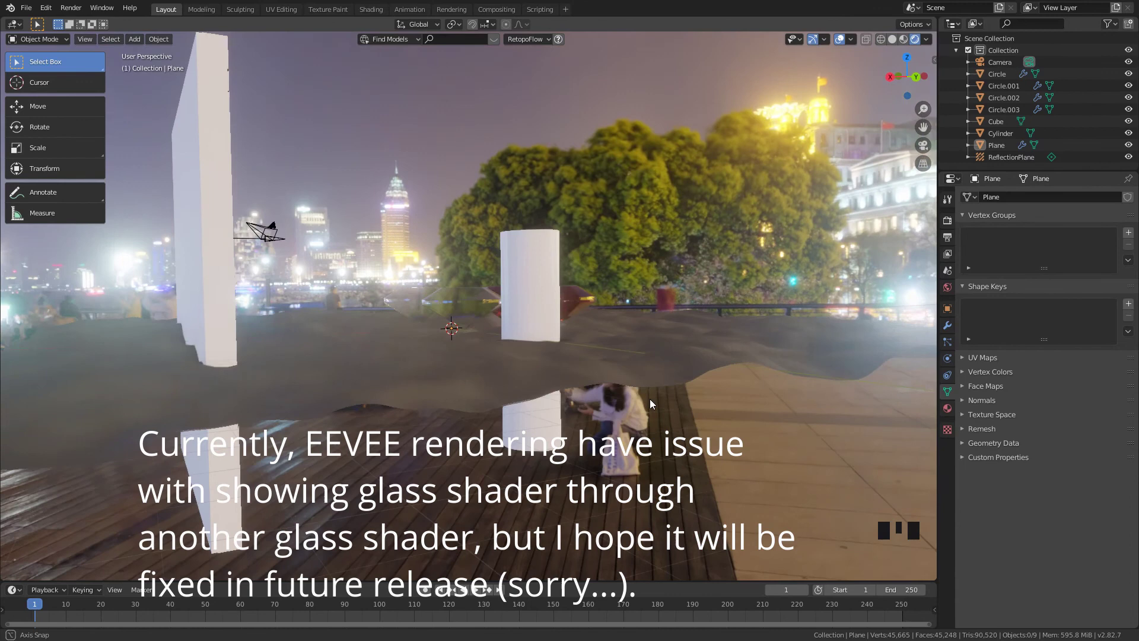